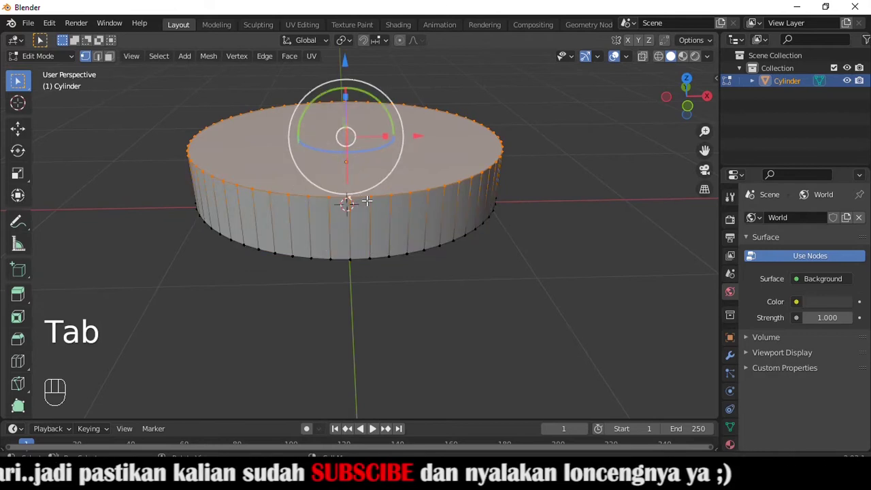
Scale the cylinder's top face inward to form a chamfered, tablet-like top edge.
key(ctrl+b)
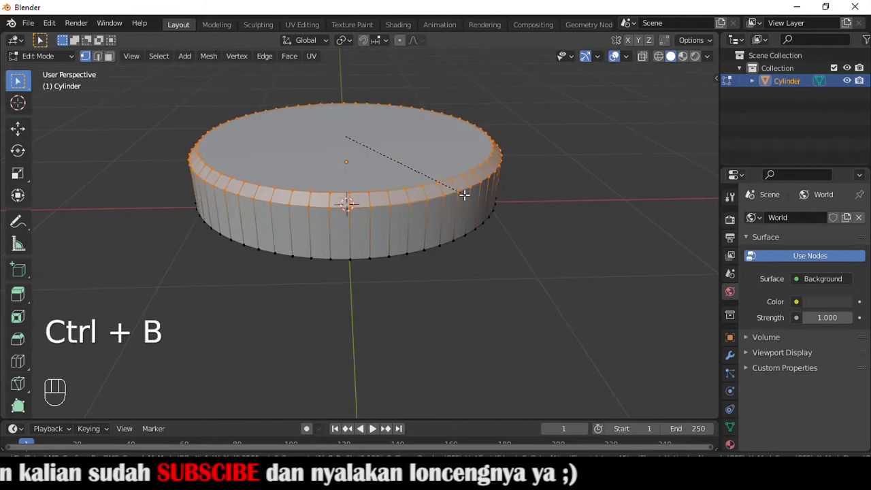
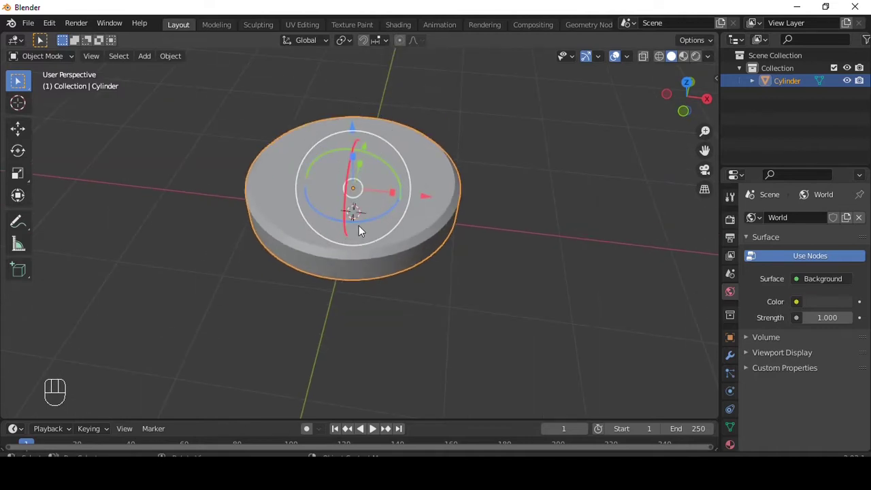
Add a cube and flatten it into a thin upright slab positioned through the tablet's top.
key(shift+a)
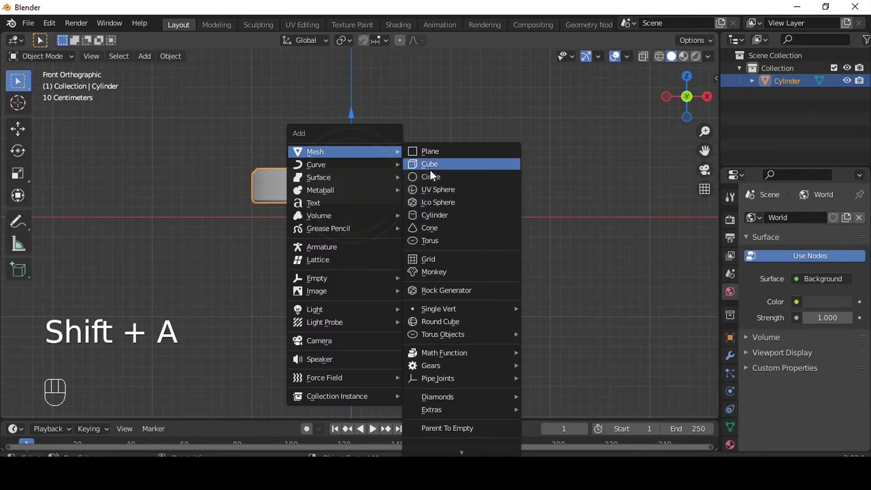
drag(387, 192, 358, 220)
middle_click(422, 190)
drag(455, 224, 449, 248)
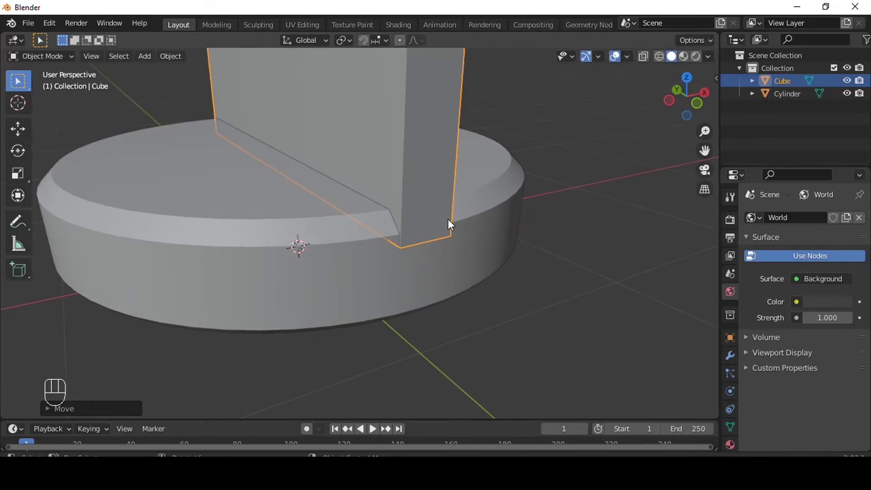
drag(394, 230, 441, 229)
key(g)
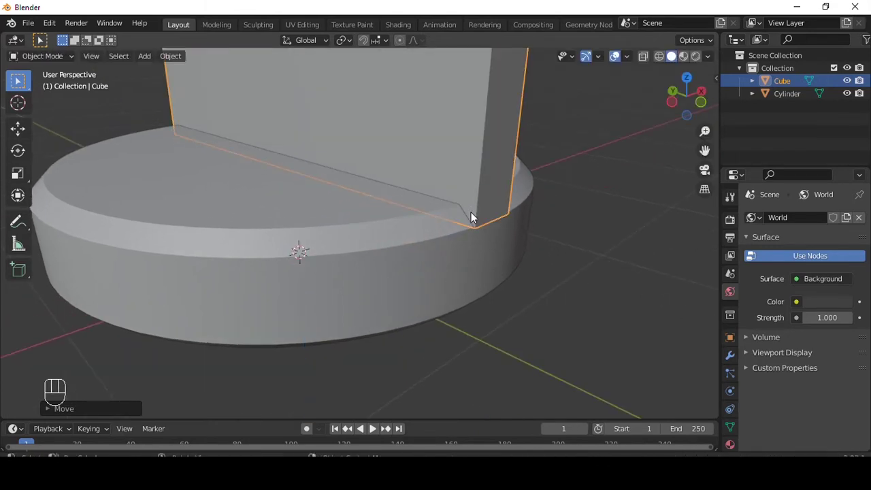
middle_click(487, 237)
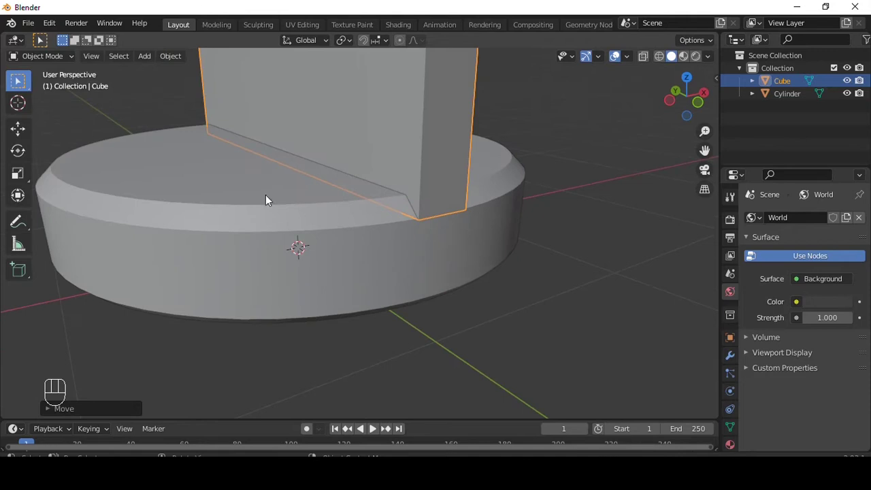
Subtract the slab from the tablet with Bool Tool Difference to cut the score groove.
click(261, 200)
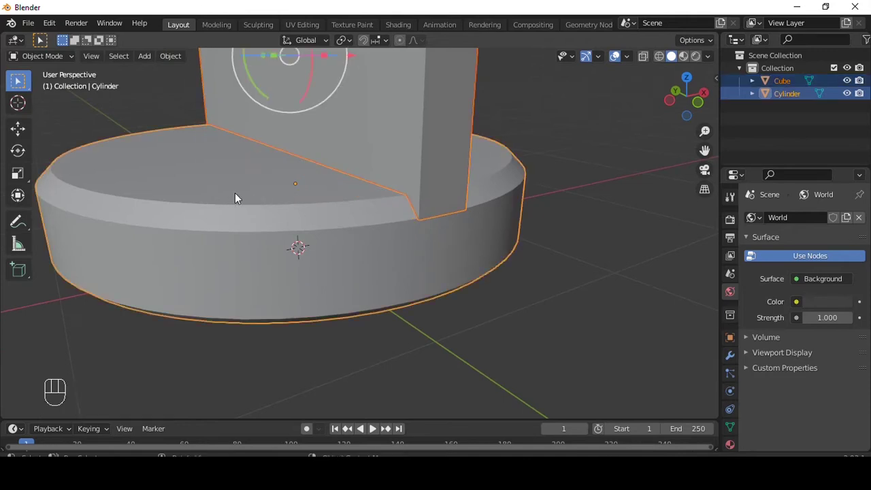
middle_click(318, 219)
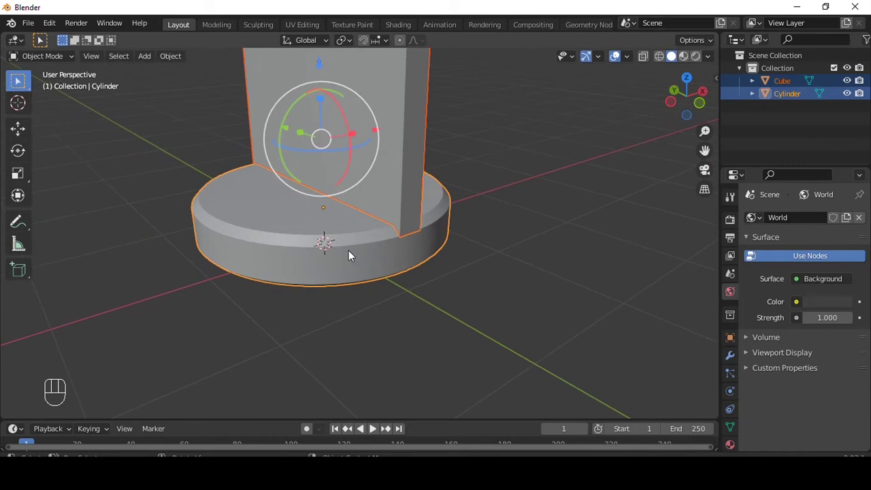
key(q)
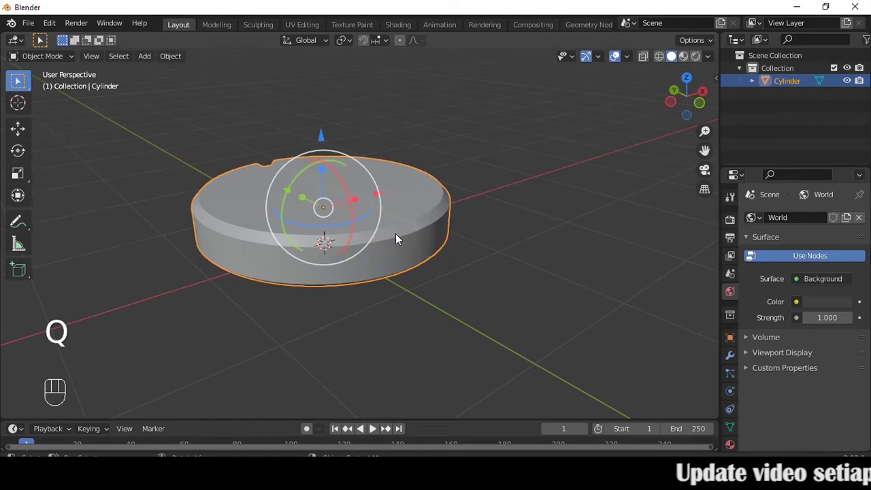
Inspect the groove and confirm Bool Tool is enabled in Preferences > Add-ons.
drag(436, 254, 466, 253)
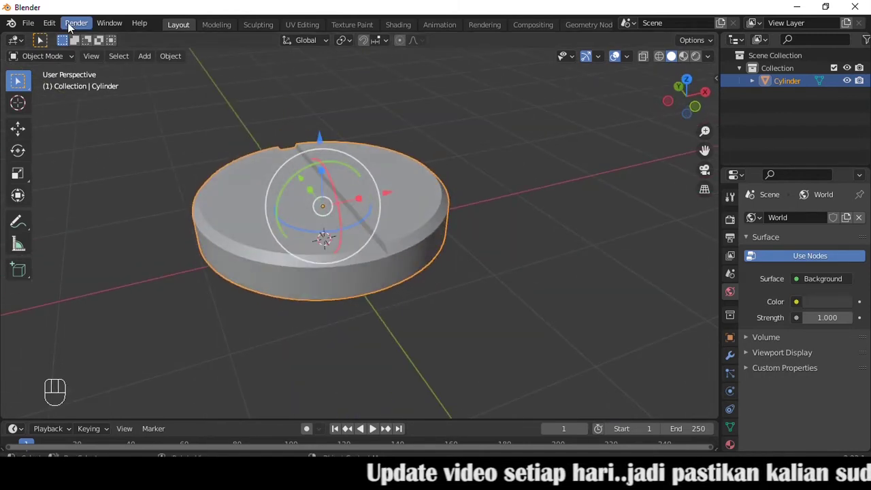
drag(56, 22, 331, 114)
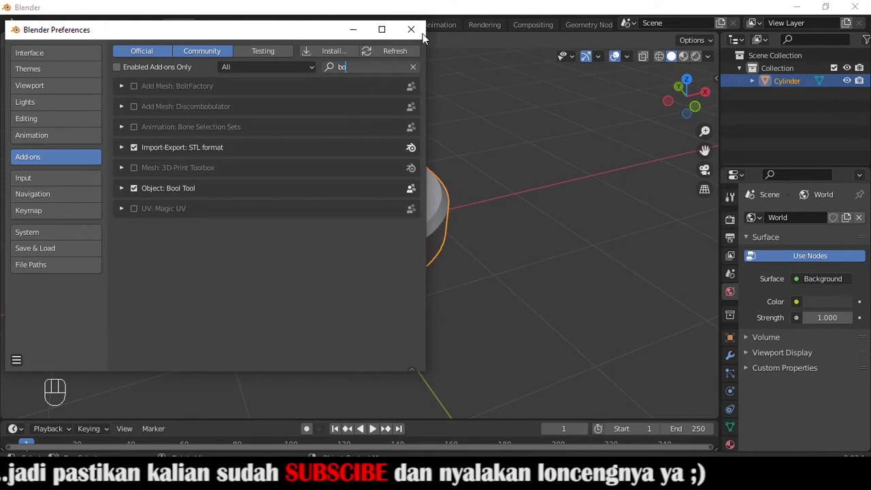
Show the N sidebar and expand the Bool Tool operations panel under the Edit tab.
key(n)
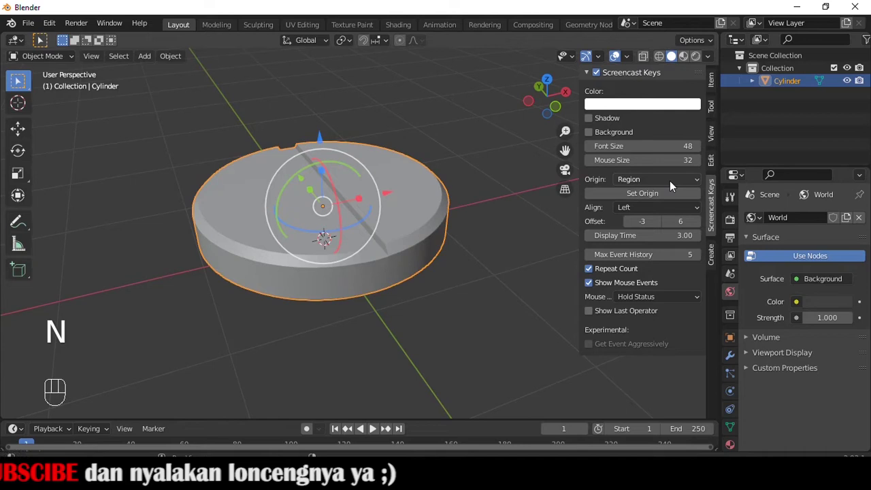
double_click(712, 109)
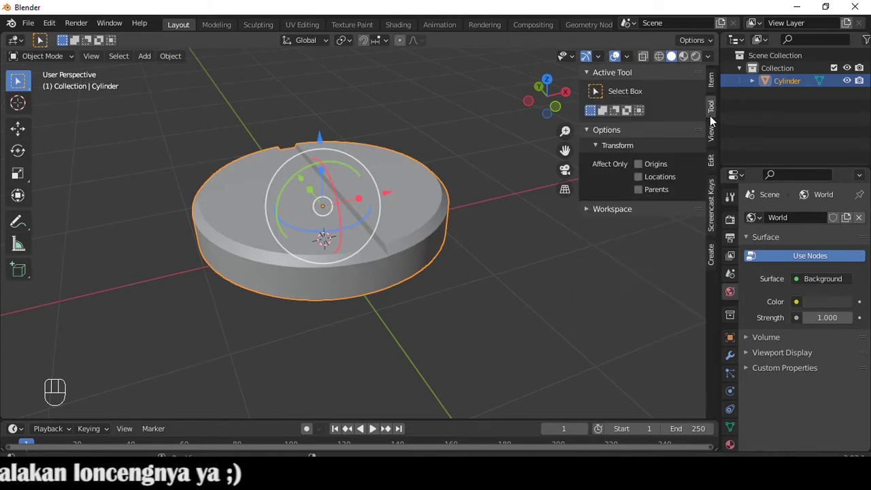
click(713, 140)
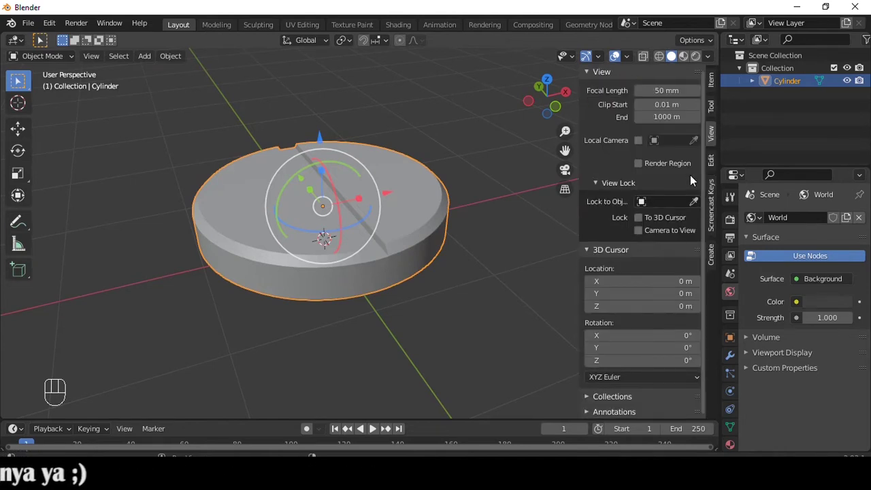
click(717, 157)
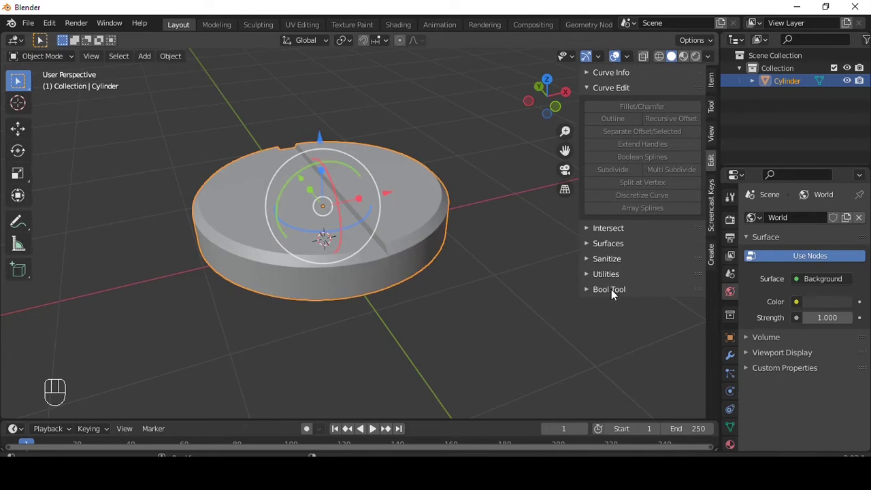
click(614, 297)
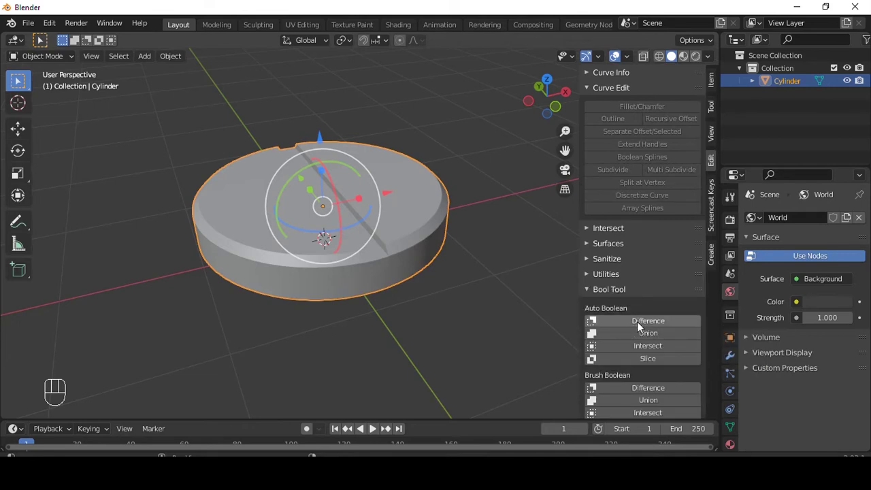
Add a second cylinder, enlarge it and move it beside the tablet.
key(Delete)
key(shift+a)
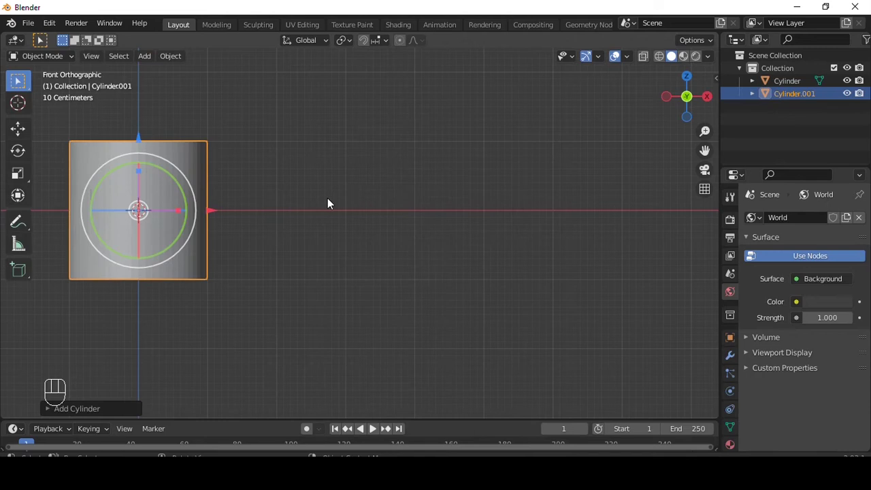
key(r)
drag(247, 211, 447, 178)
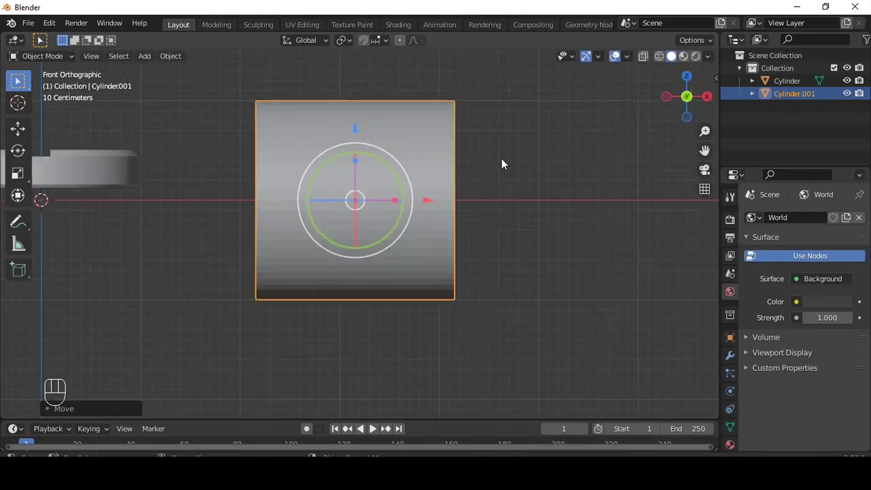
Round off the cylinder's top in Edit Mode and give the capsule half smooth shading.
key(Tab)
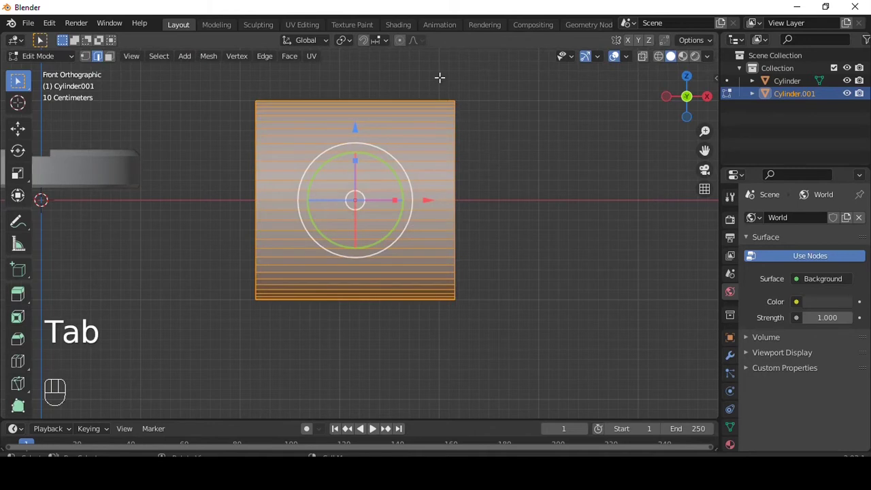
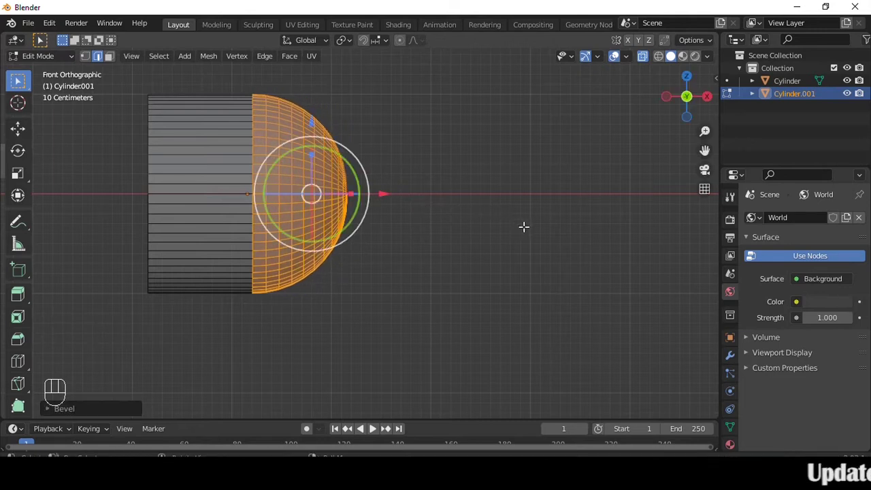
key(Tab)
key(alt+z)
drag(426, 190, 451, 202)
right_click(314, 160)
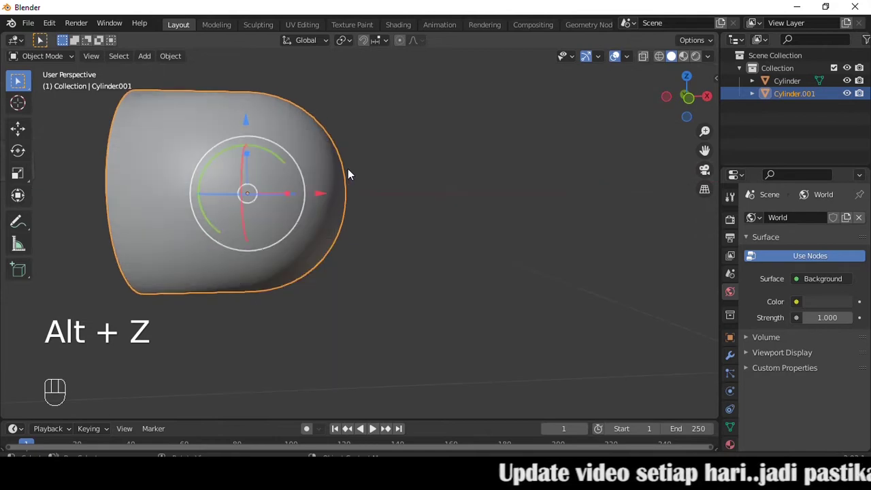
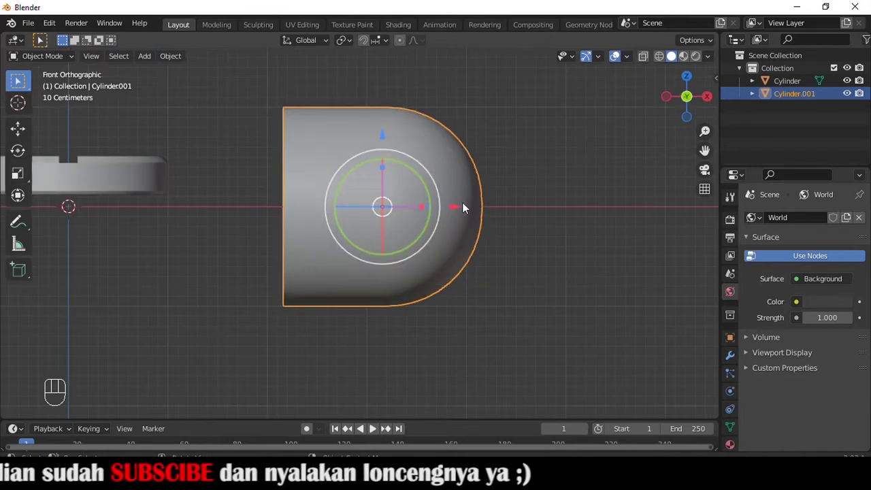
Edit Cylinder.001's mesh and select its faces to round the remaining end.
key(Tab)
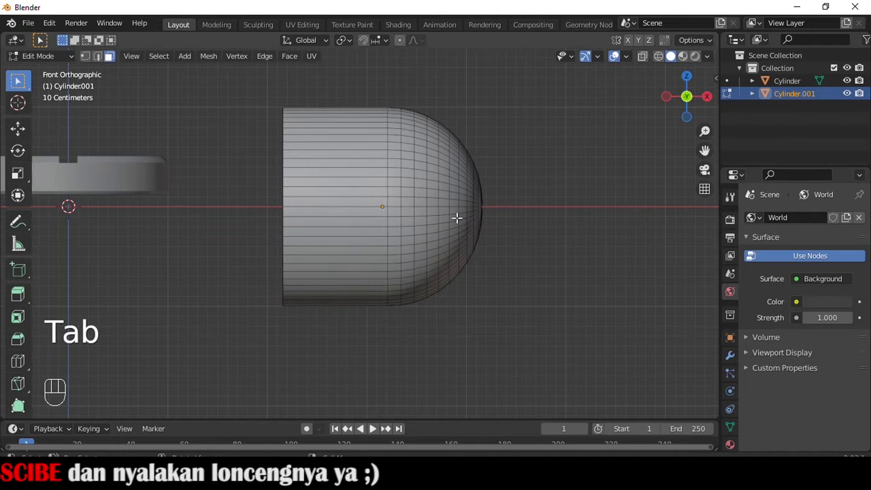
key(a)
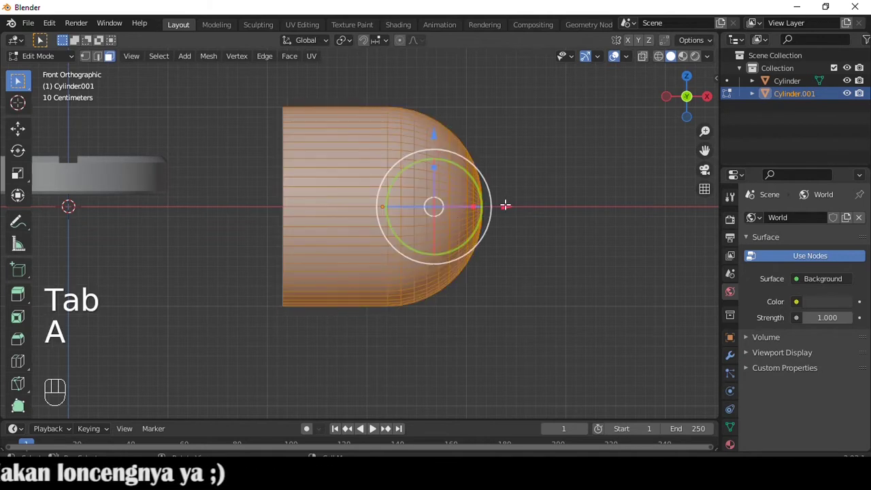
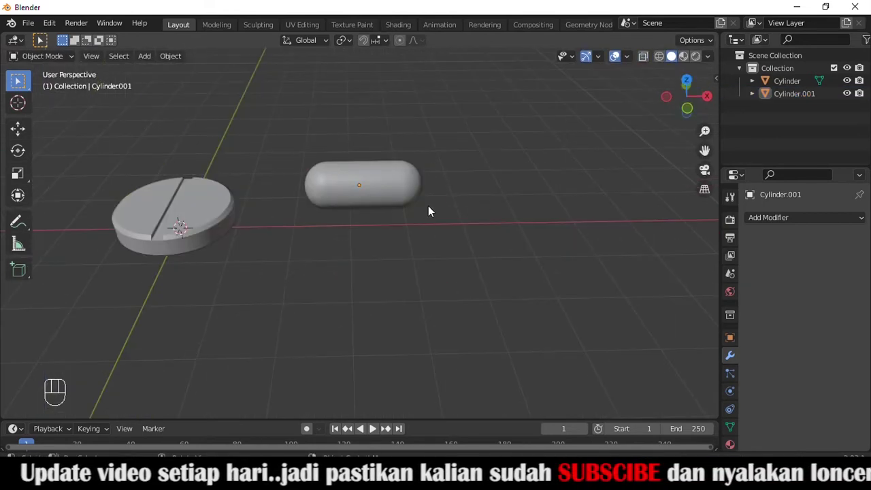
Shrink the scored tablet to about 0.75 of its size.
click(159, 214)
key(s)
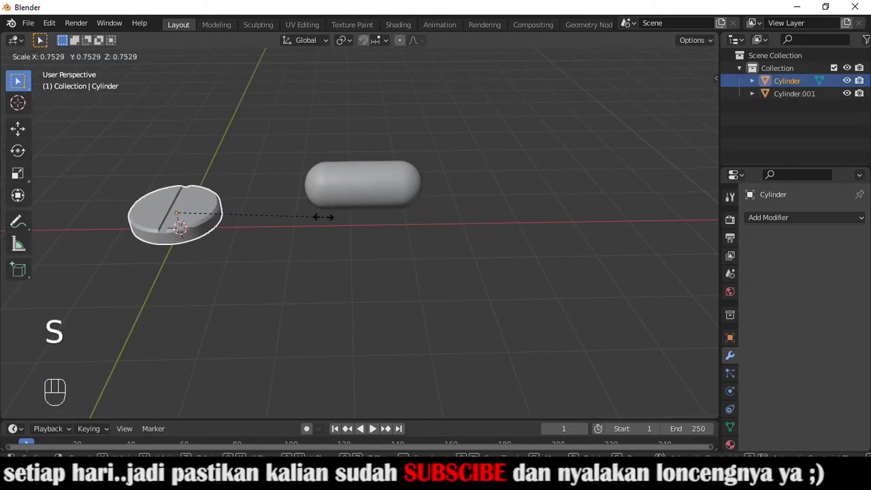
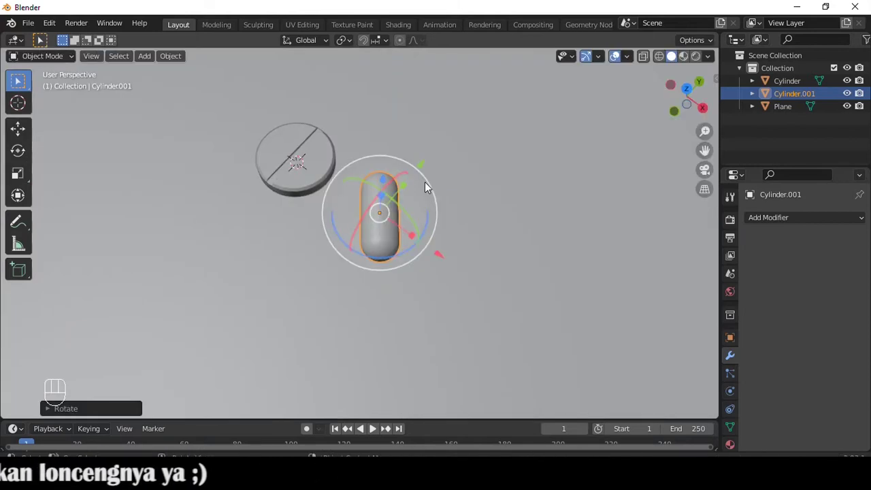
Add a camera aligned to the current view and frame the tablet and capsule.
key(shift+a)
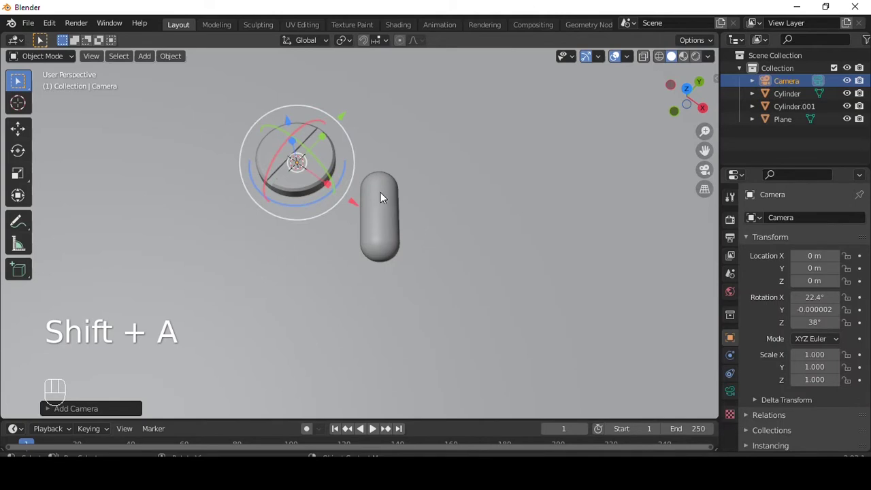
key(ctrl+alt+KP_0)
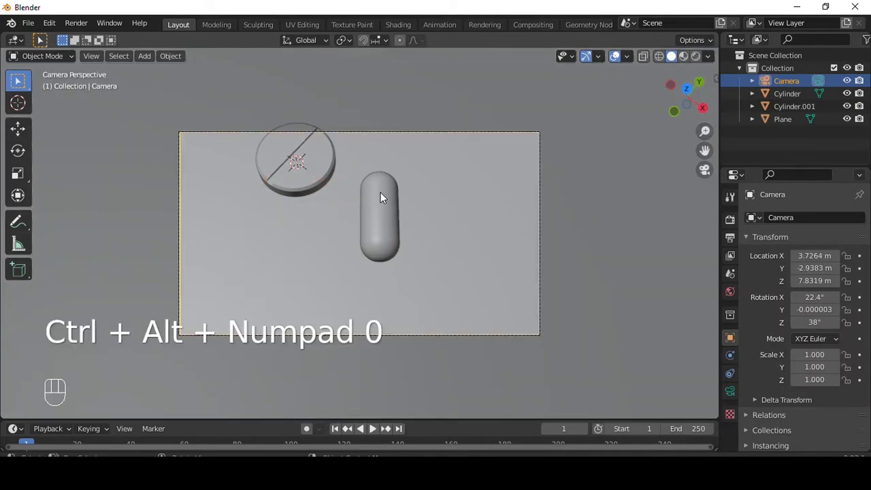
key(q)
drag(468, 192, 479, 210)
drag(468, 202, 459, 177)
middle_click(463, 211)
key(q)
drag(463, 291, 428, 242)
drag(411, 217, 287, 240)
click(285, 240)
drag(293, 231, 287, 231)
middle_click(283, 213)
Move the capsule vertically so it rests on the floor plane.
click(242, 177)
key(g)
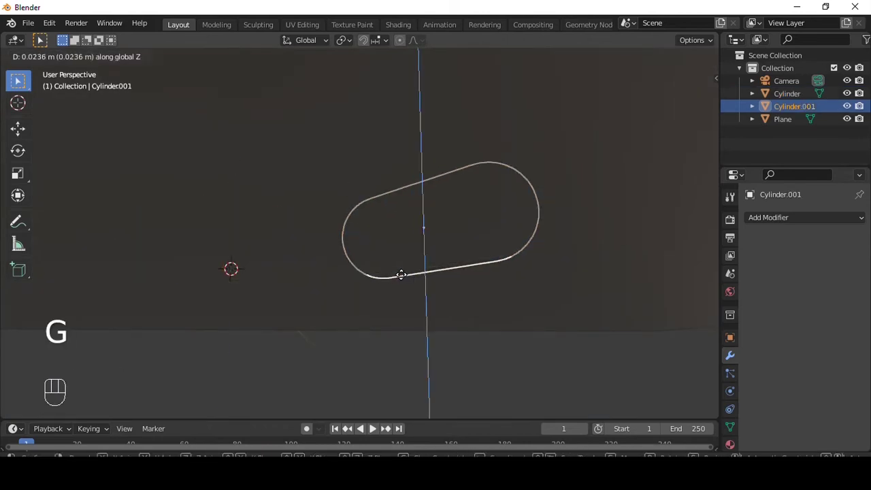
drag(398, 281, 337, 316)
drag(422, 210, 482, 204)
drag(499, 197, 465, 169)
key(g)
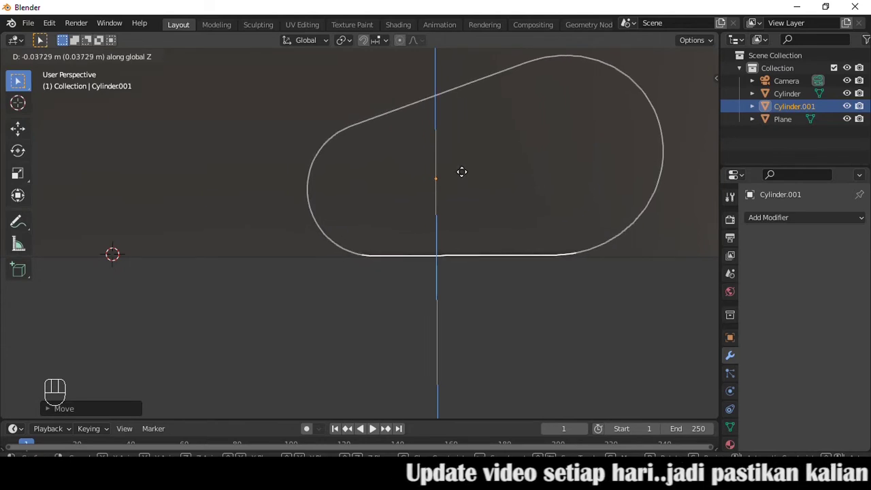
middle_click(454, 209)
middle_click(402, 259)
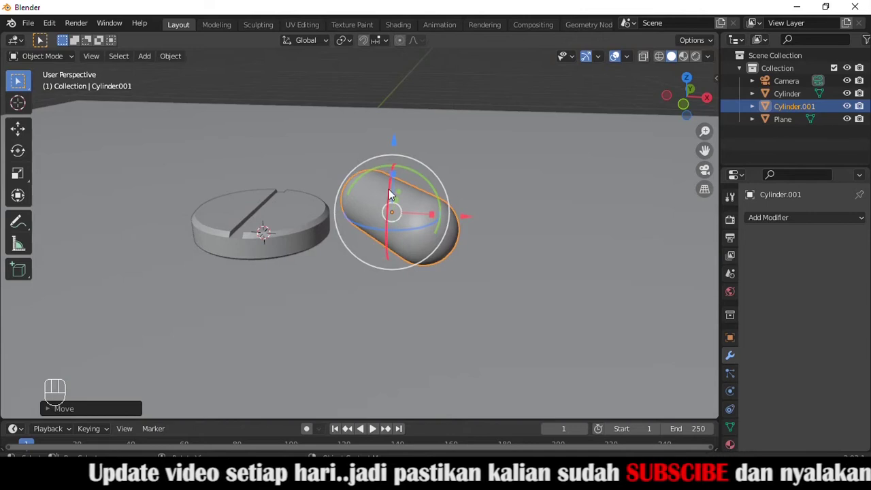
Rotate the capsule to a diagonal angle and check the framing through the camera.
key(KP_0)
key(q)
drag(429, 211, 453, 211)
drag(453, 212, 468, 212)
key(q)
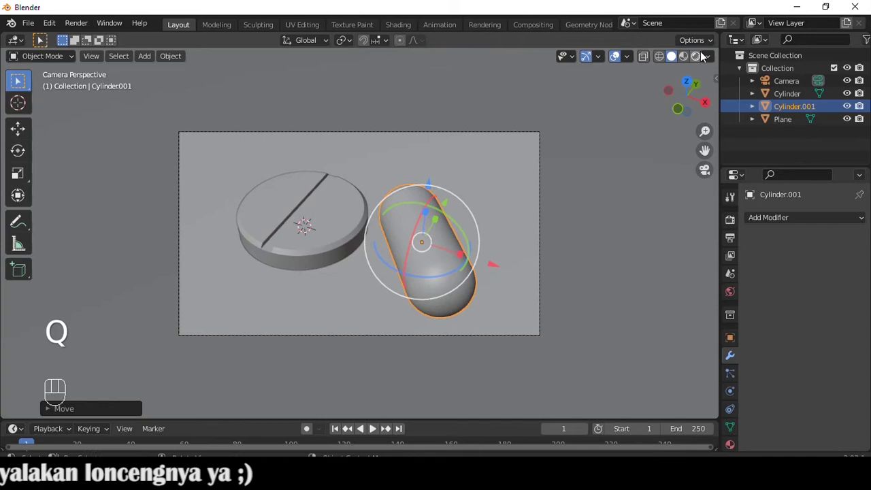
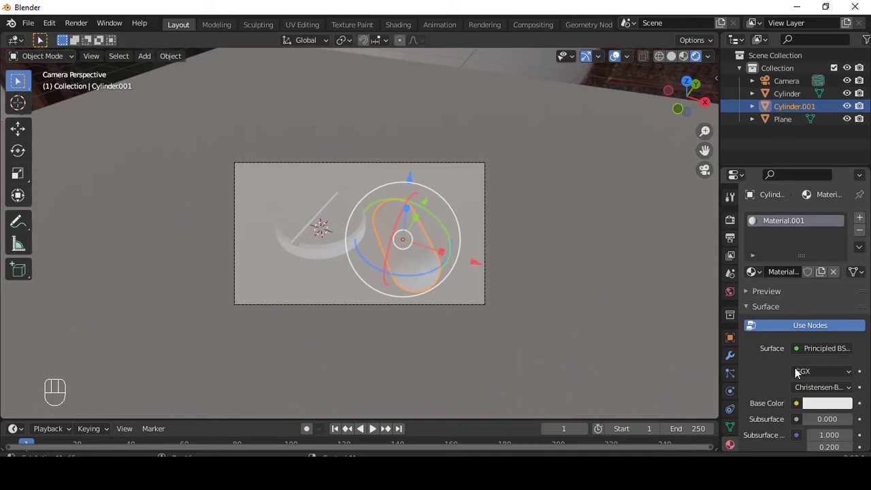
Create red Material.002 in a second slot and assign it to half the capsule's faces.
click(819, 408)
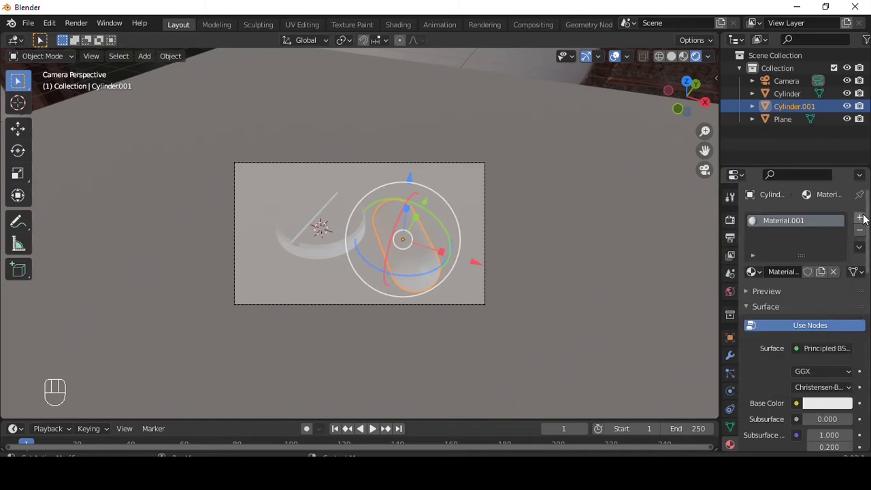
key(Tab)
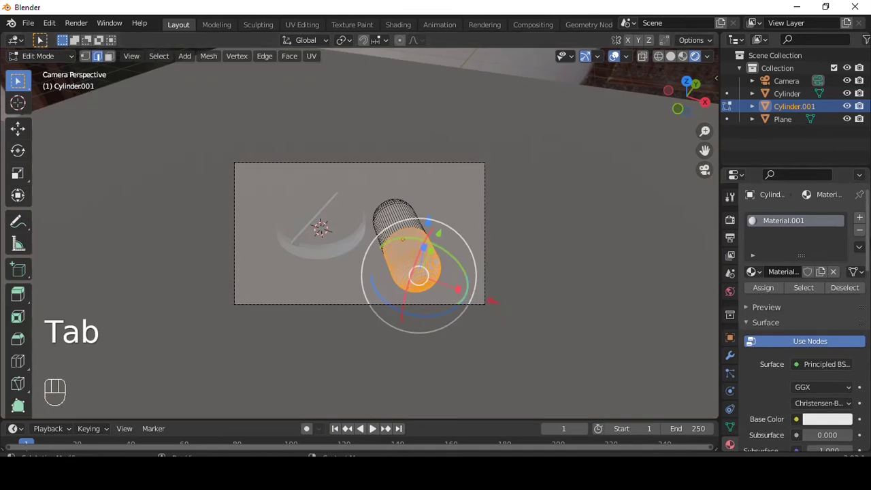
click(861, 222)
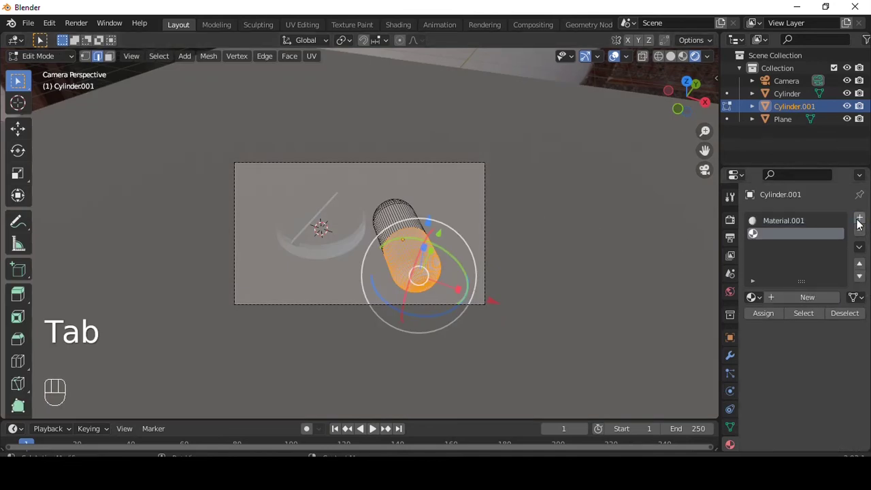
click(811, 305)
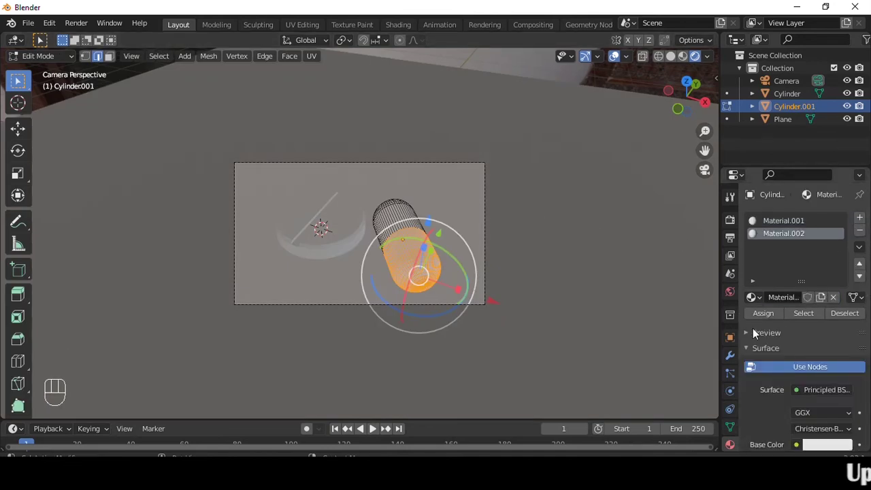
click(764, 318)
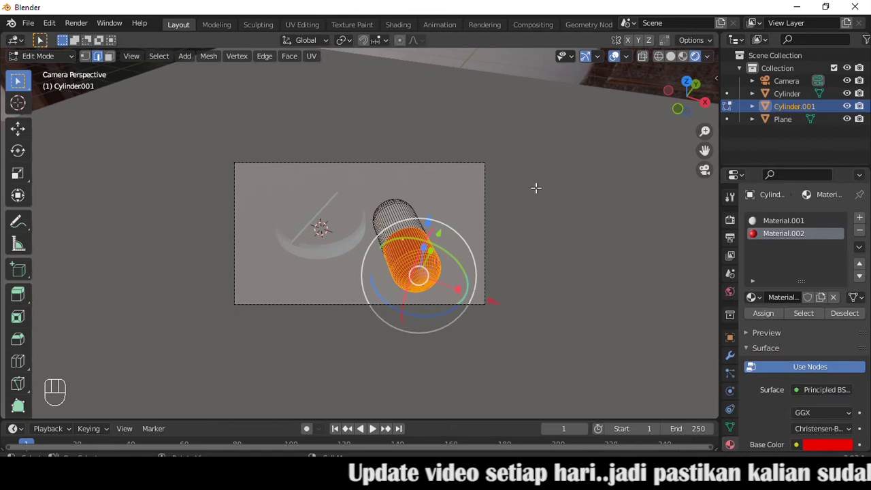
key(Tab)
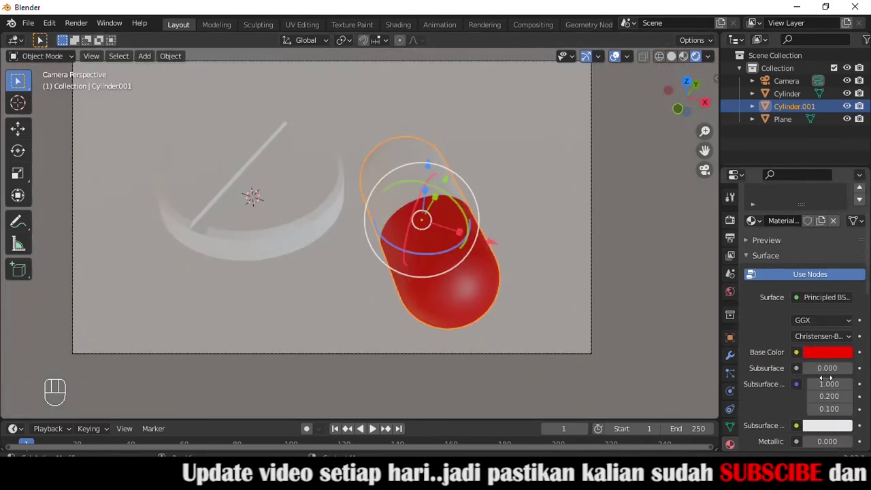
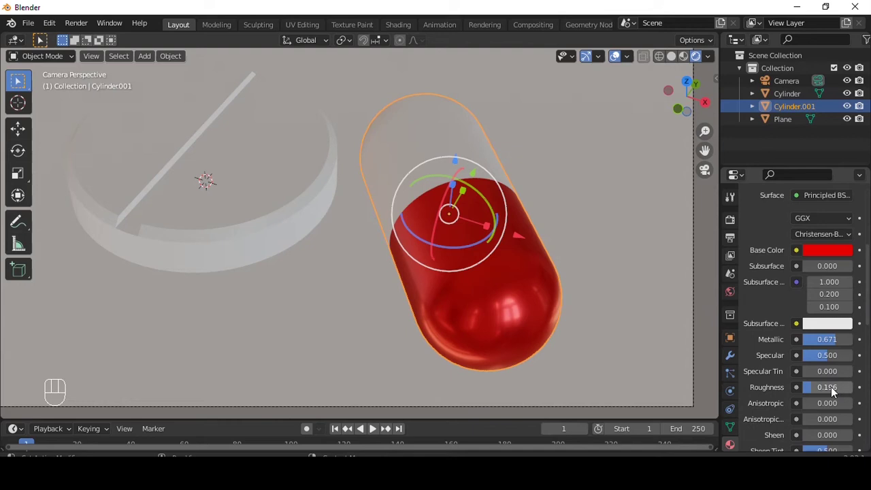
Make Material.001 white with Metallic about 0.42 and Roughness about 0.34.
drag(833, 389, 778, 298)
click(776, 222)
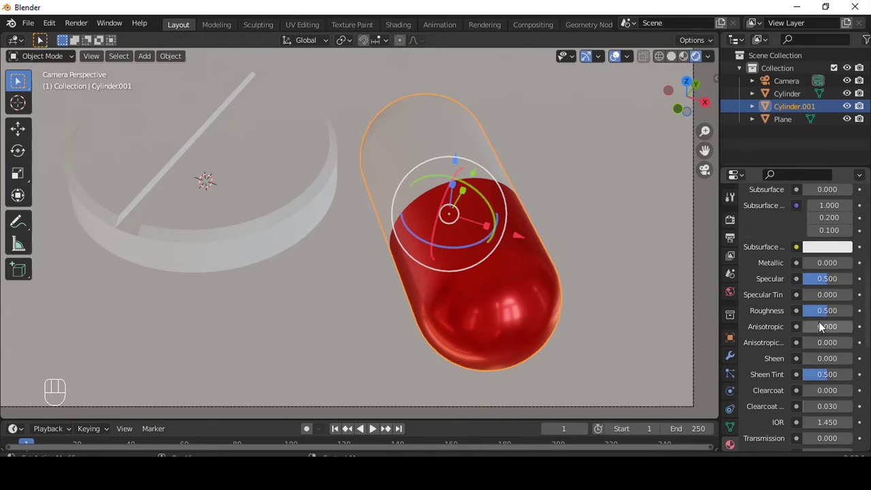
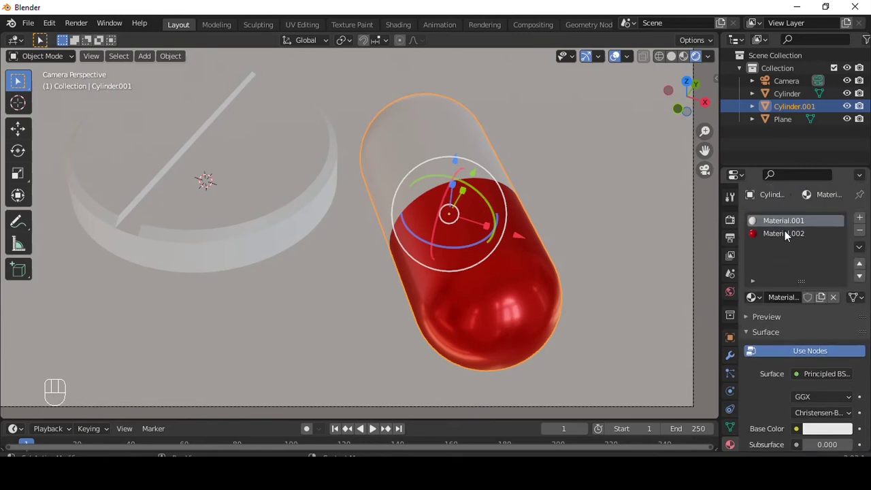
click(787, 240)
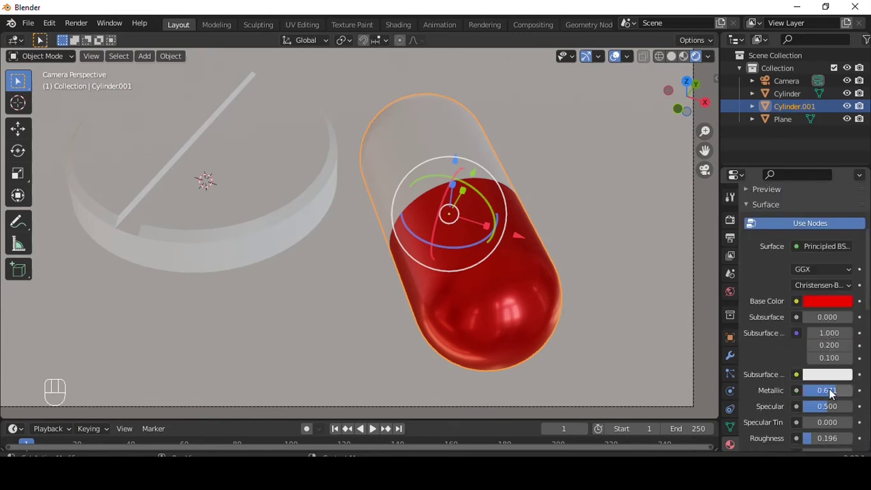
drag(834, 395, 772, 308)
click(777, 234)
click(779, 227)
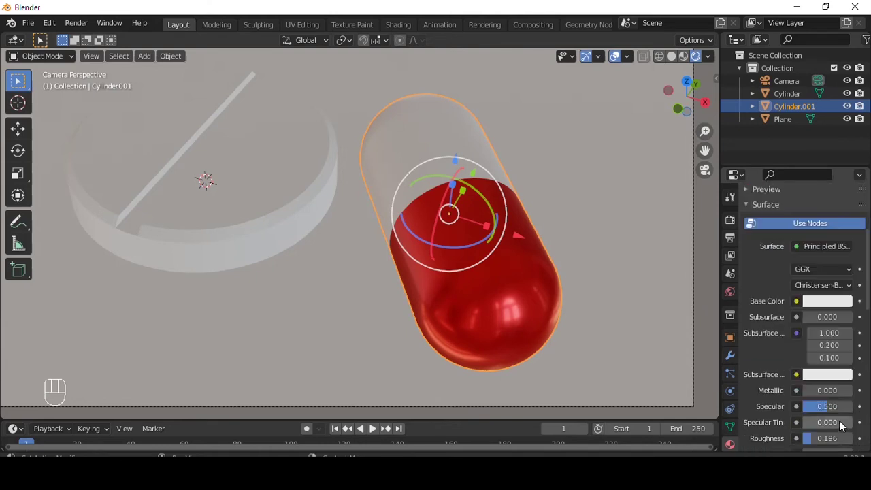
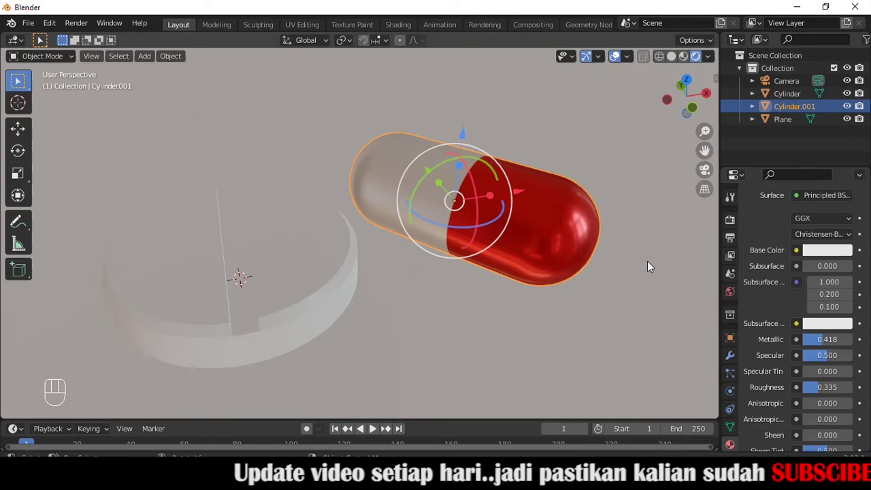
Give the tablet a new pink Material.003.
drag(622, 254, 590, 247)
click(293, 243)
drag(436, 214, 442, 216)
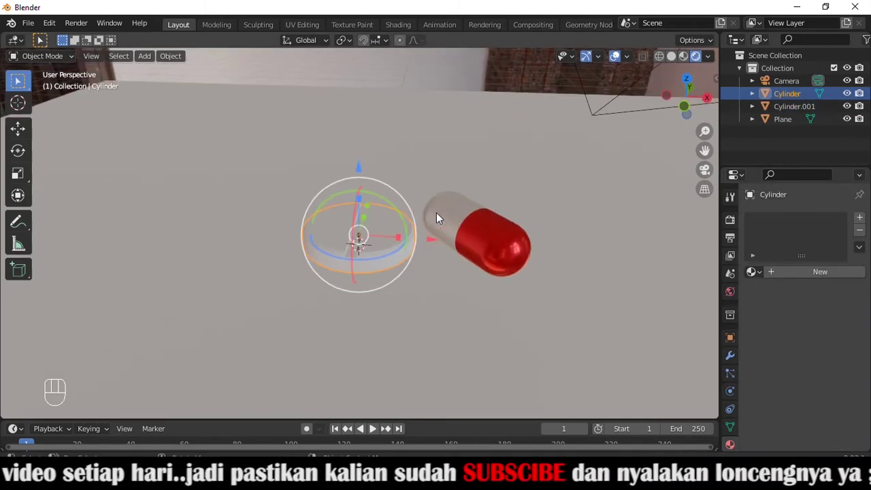
click(818, 364)
click(824, 402)
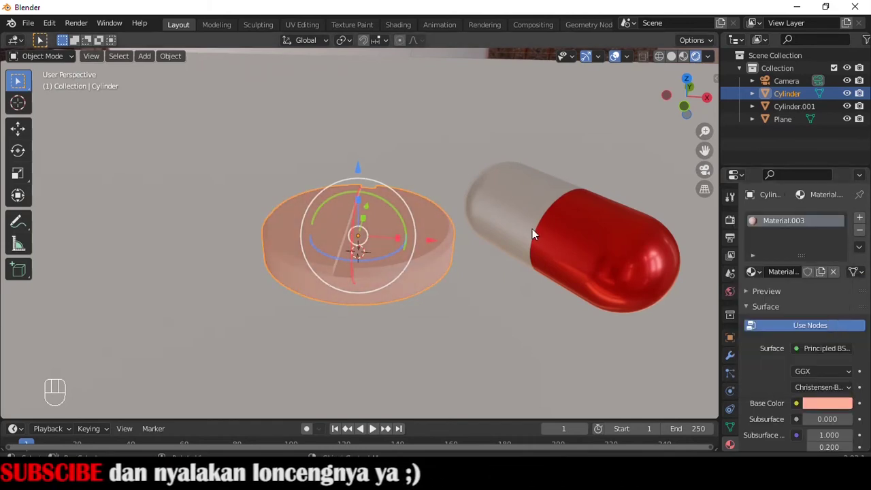
click(461, 130)
Set the render engine to Cycles from the camera view, then return to material preview.
key(KP_0)
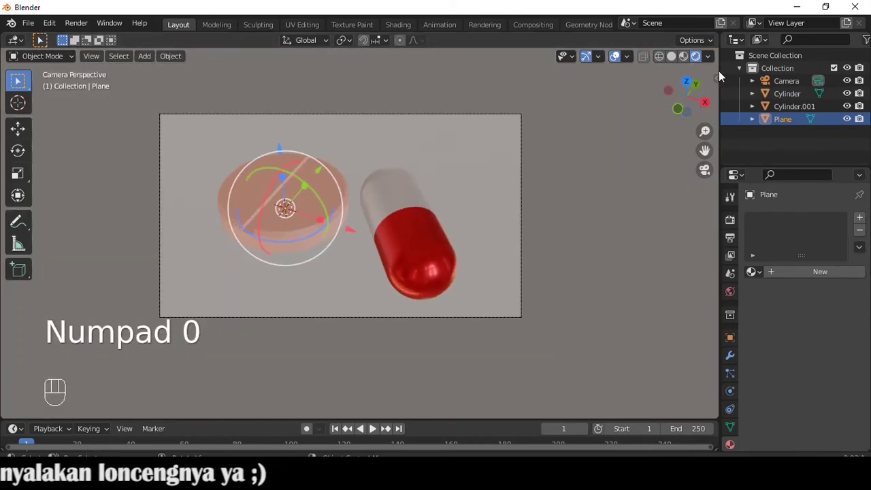
click(737, 227)
click(813, 217)
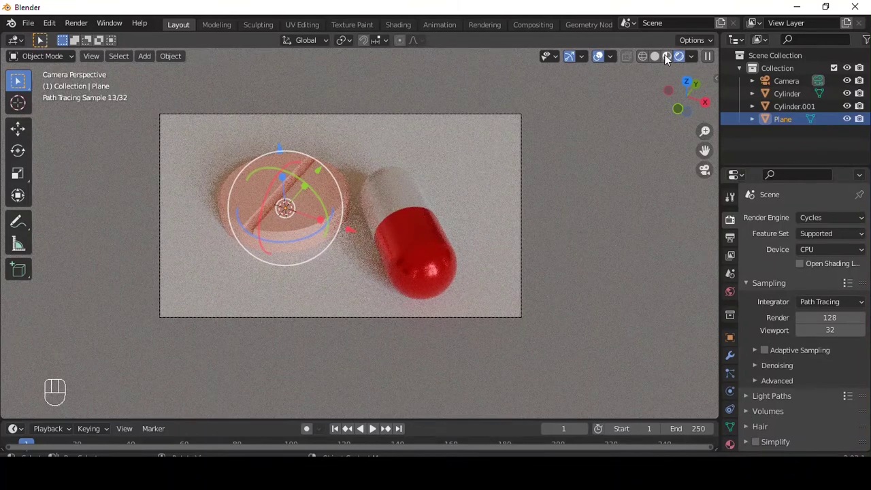
click(668, 60)
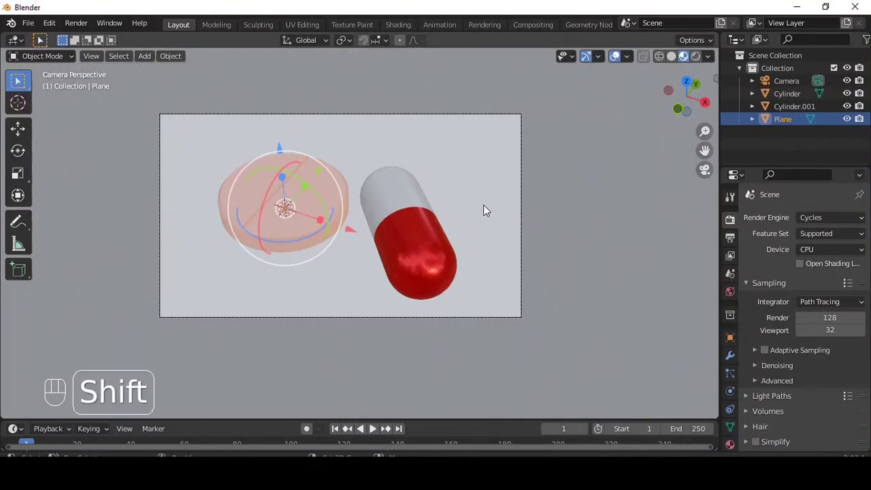
Add a point light above the pills and scale it to a large 4.89 m radius with pale blue colour.
key(shift+a)
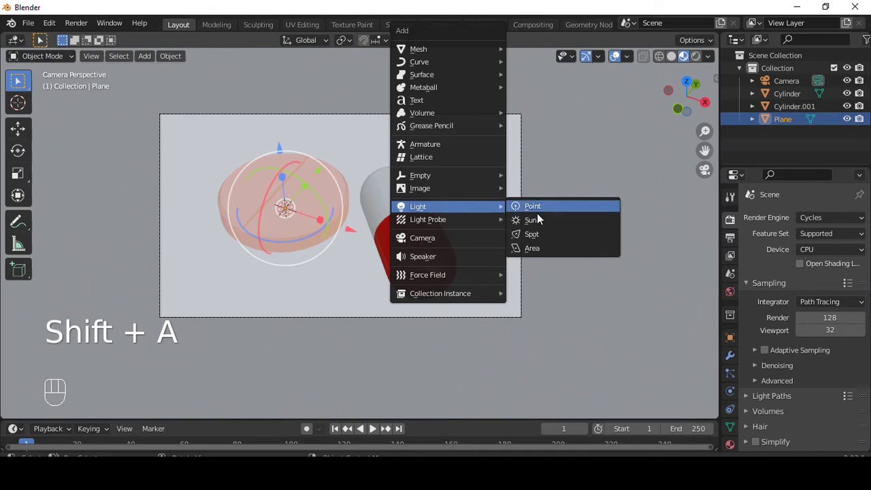
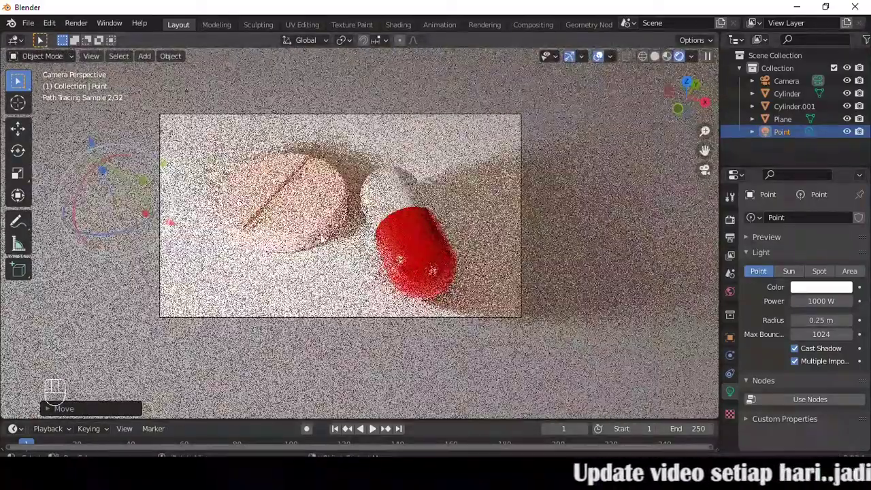
key(s)
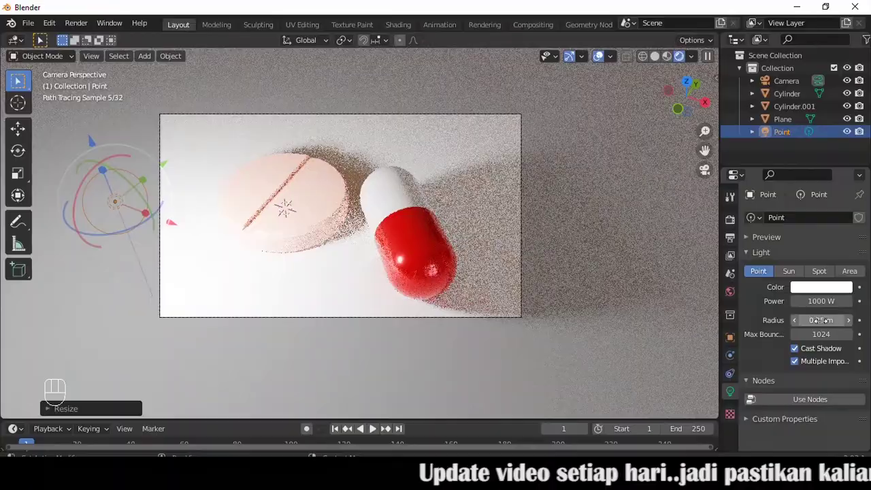
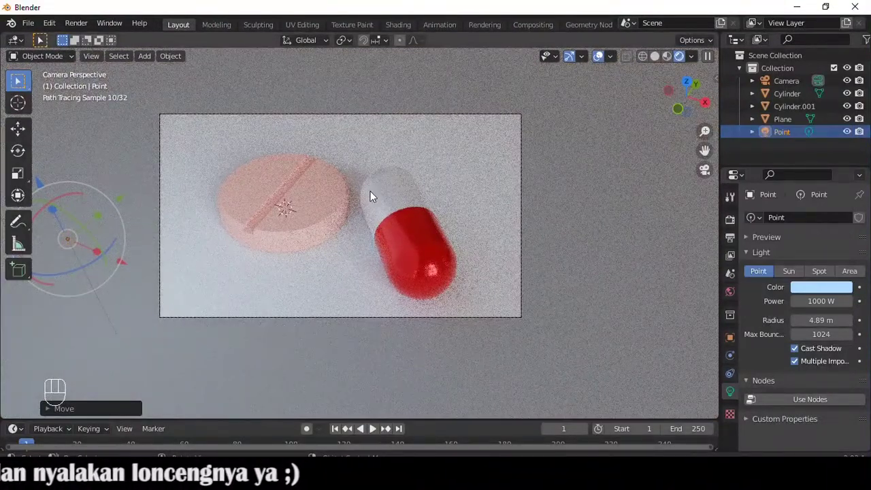
Duplicate the light to Point.001 right of the capsule, at 200 W with a green tint.
key(shift+d)
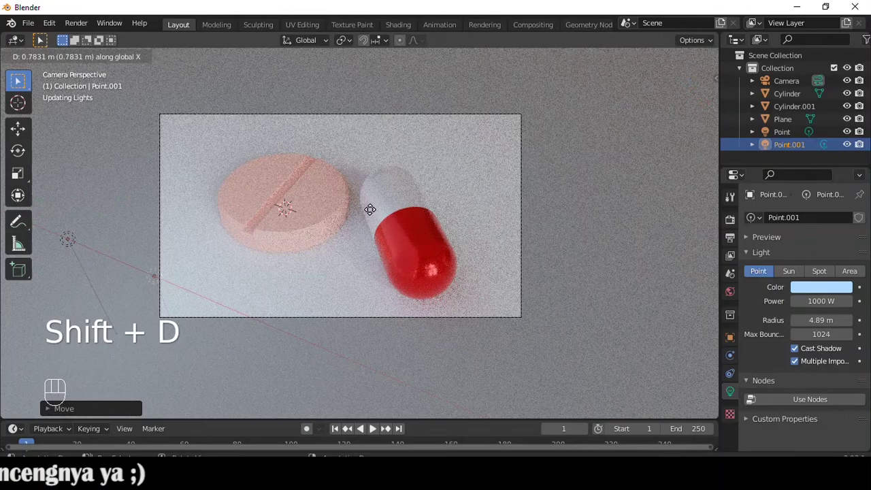
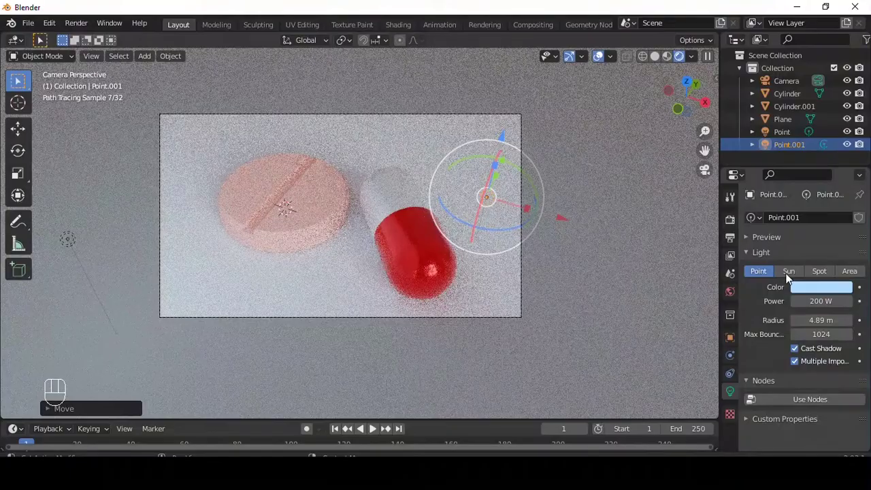
click(807, 290)
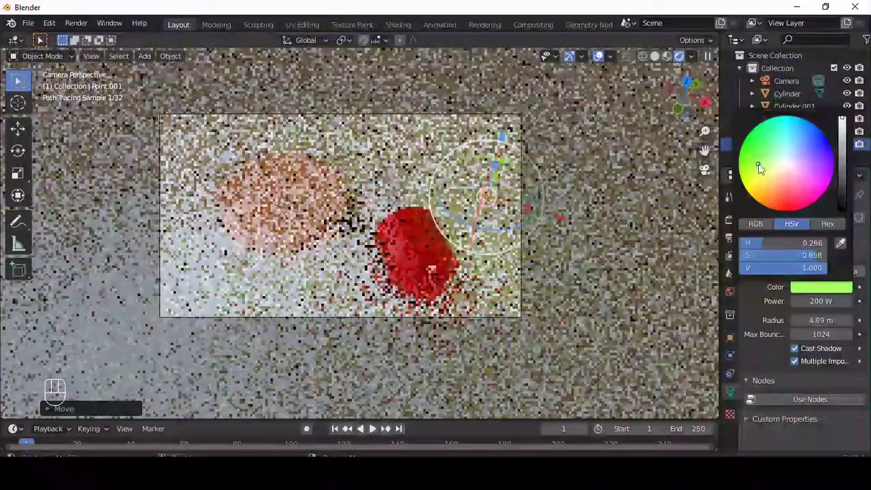
click(591, 263)
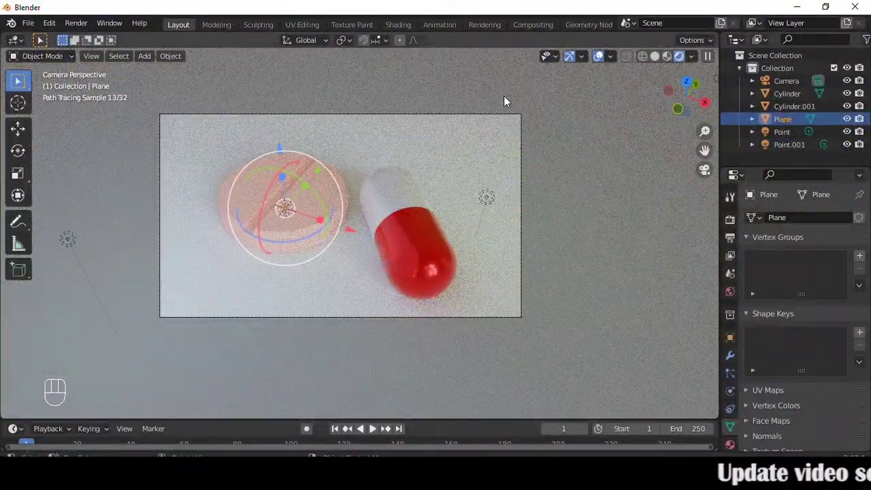
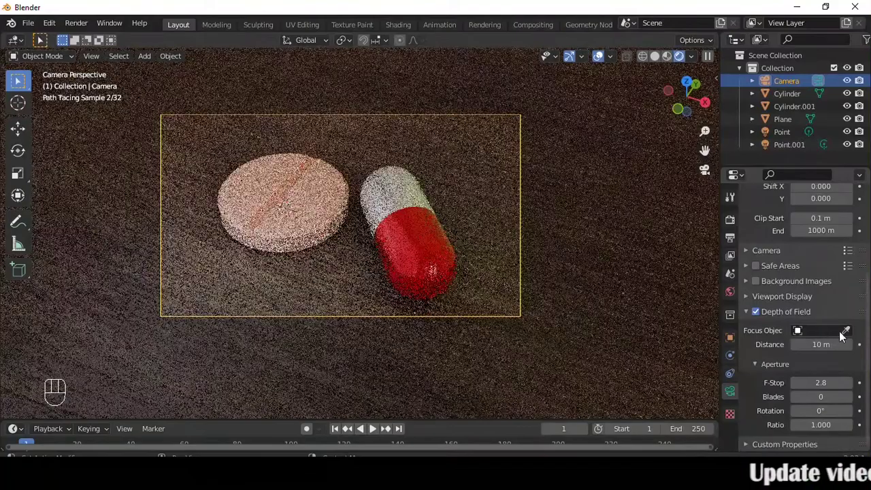
Focus the camera on the Cylinder and lower the aperture F-Stop from 2.8 to 1.5.
click(845, 333)
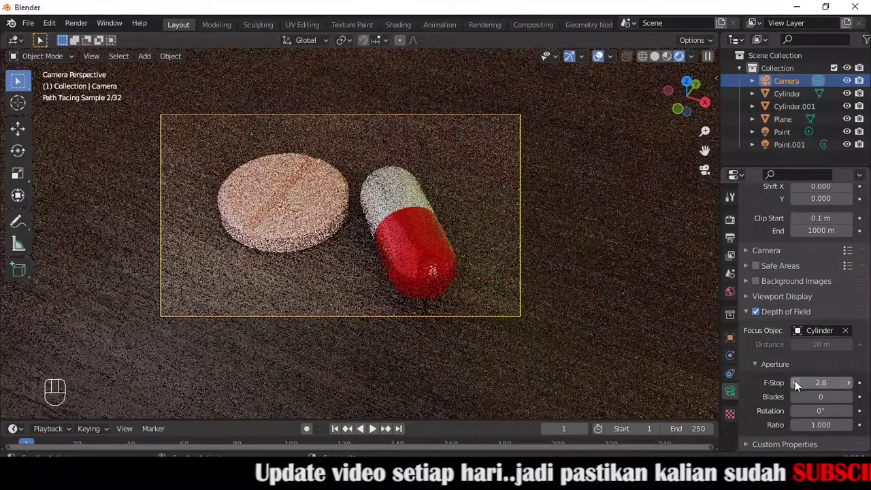
click(797, 384)
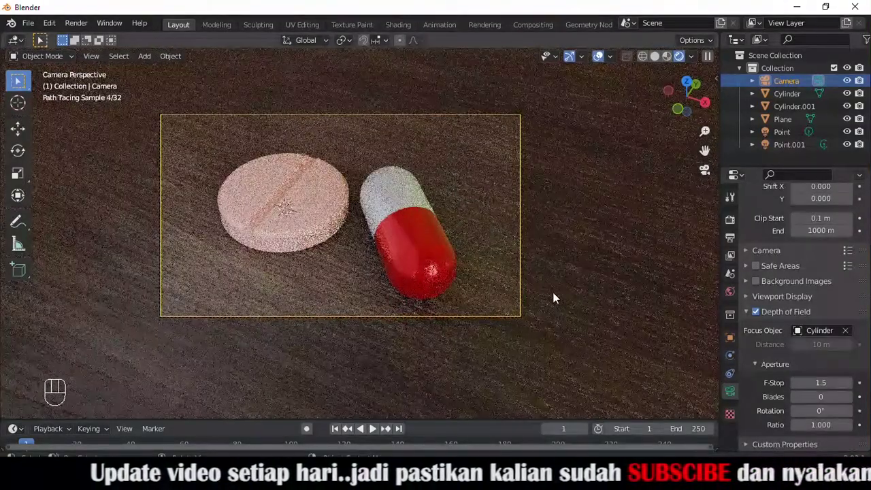
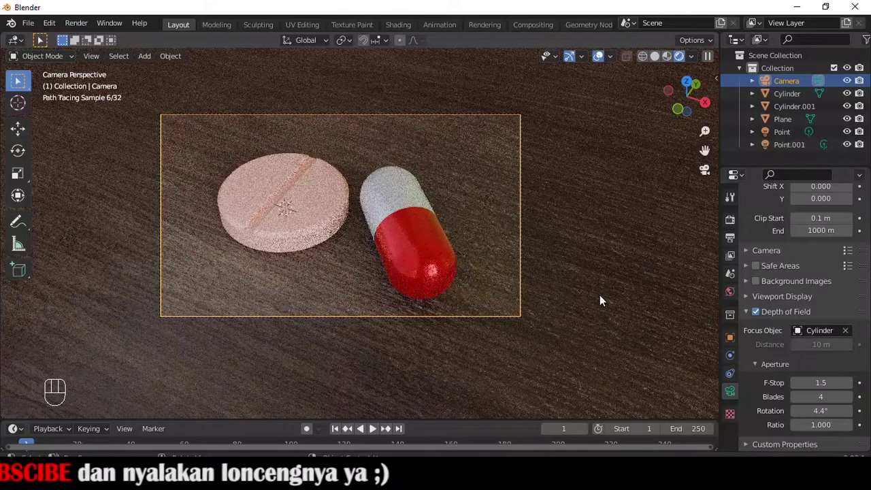
Set bokeh to 4 blades at 4.4°, enable adaptive sampling and cut total, diffuse and glossy bounces to 2.
drag(826, 255, 814, 279)
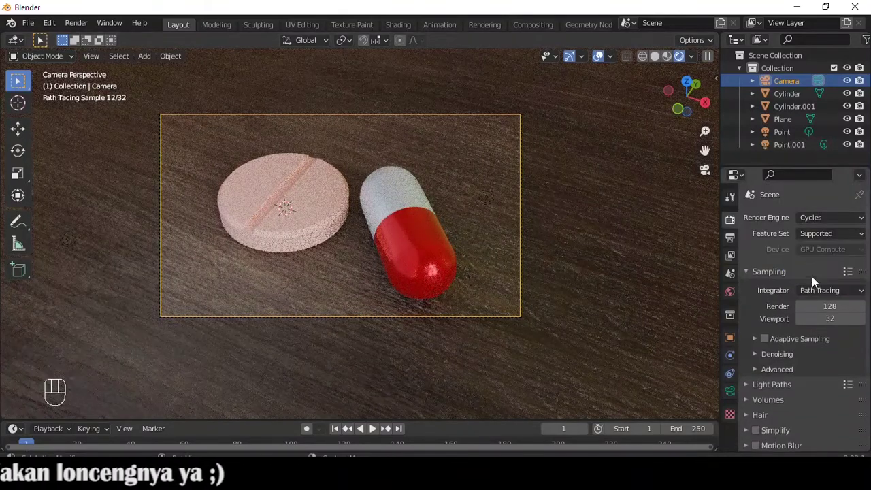
click(767, 340)
drag(760, 354, 787, 362)
drag(832, 378, 820, 420)
double_click(841, 400)
click(782, 360)
Set indirect light clamping to 0 and enable motion blur for the render.
click(775, 310)
click(832, 327)
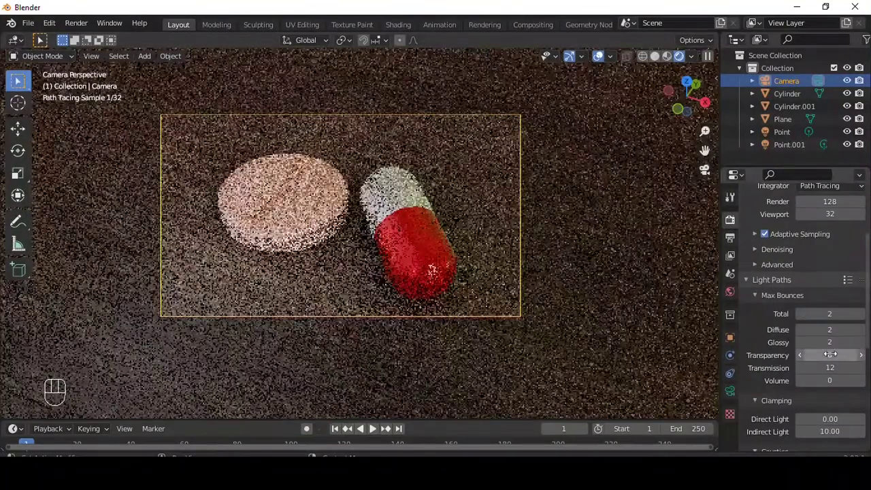